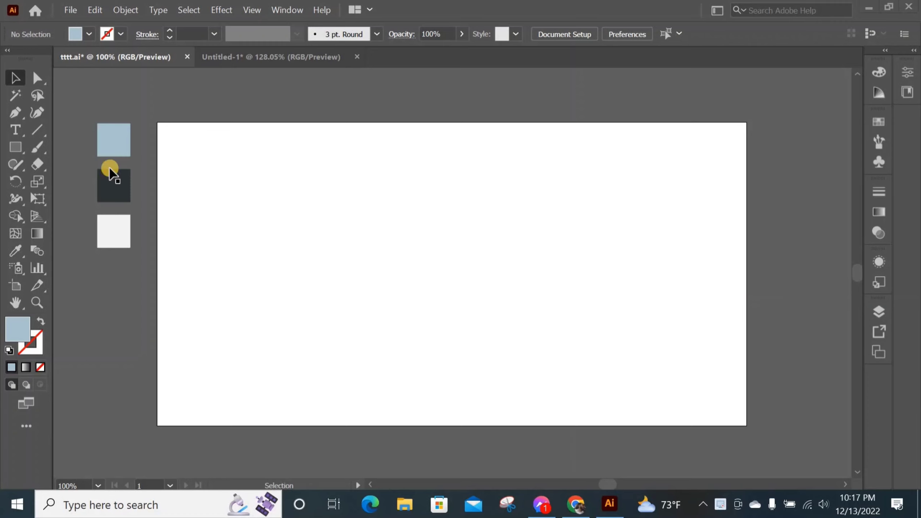
Draw a rectangle over the artboard filled with the dark charcoal swatch colour
{"action": "left_click", "coordinate": [15, 150]}
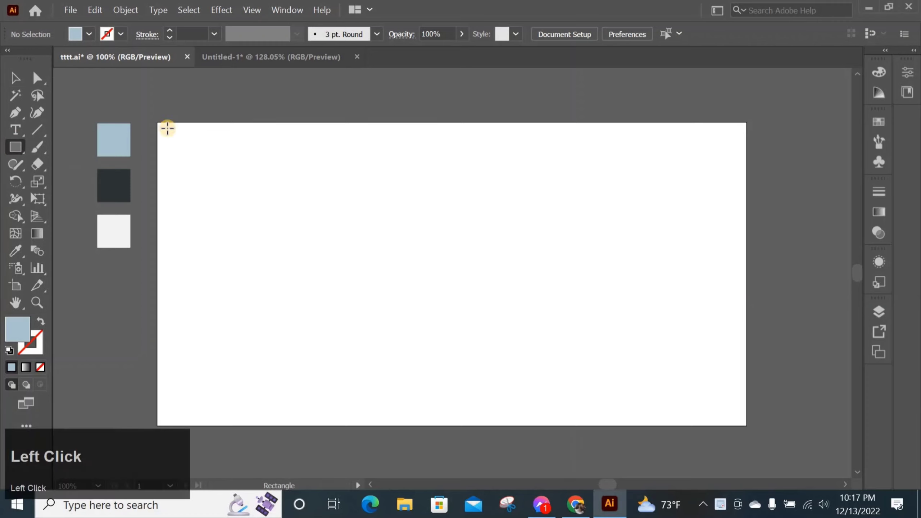
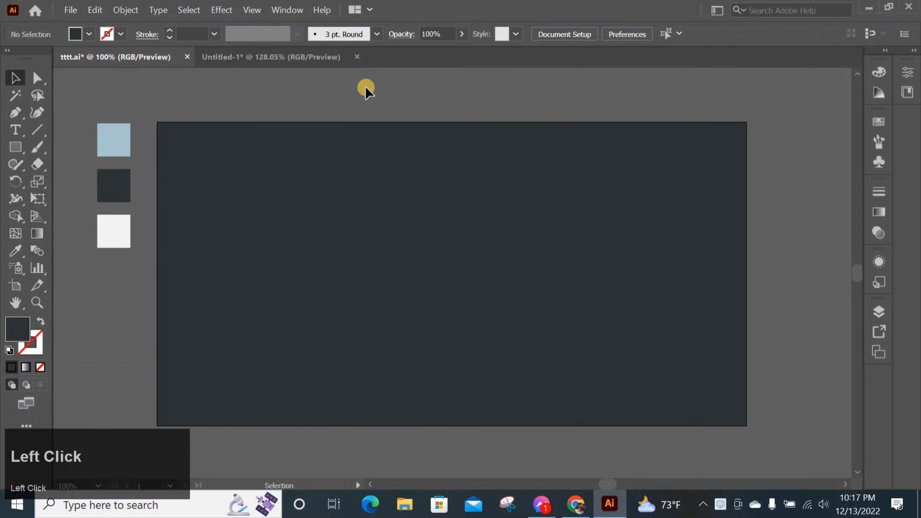
Place the words 'text design' in black Impact near the artboard centre with the Type tool
{"action": "left_click", "coordinate": [20, 134]}
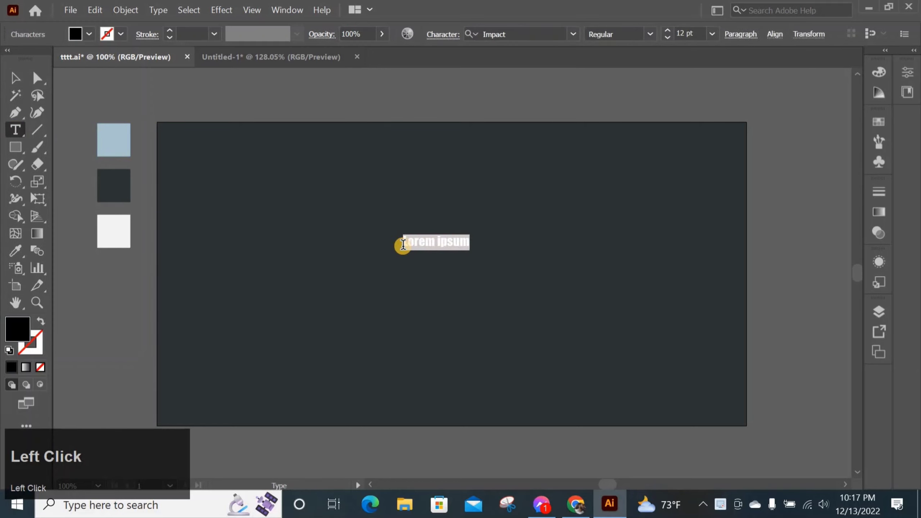
{"action": "type", "text": "text"}
{"action": "key", "text": "space"}
{"action": "type", "text": "d"}
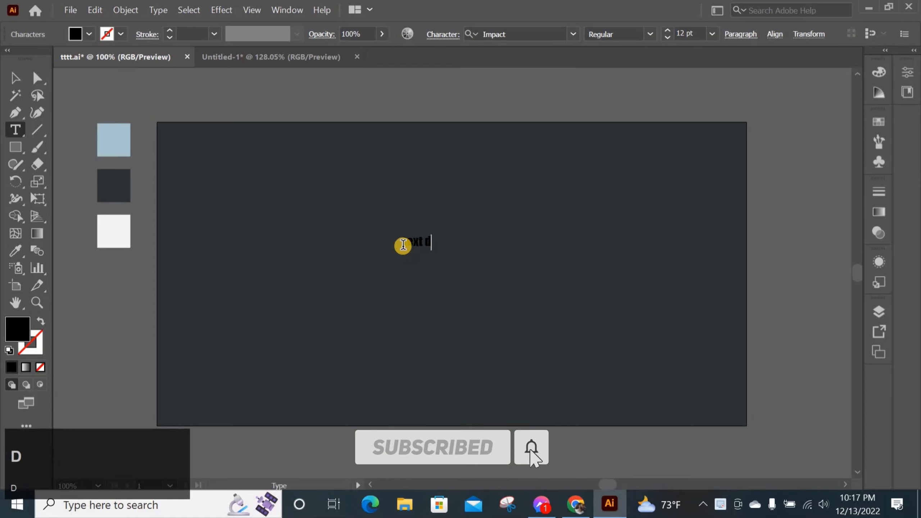
{"action": "type", "text": "esi"}
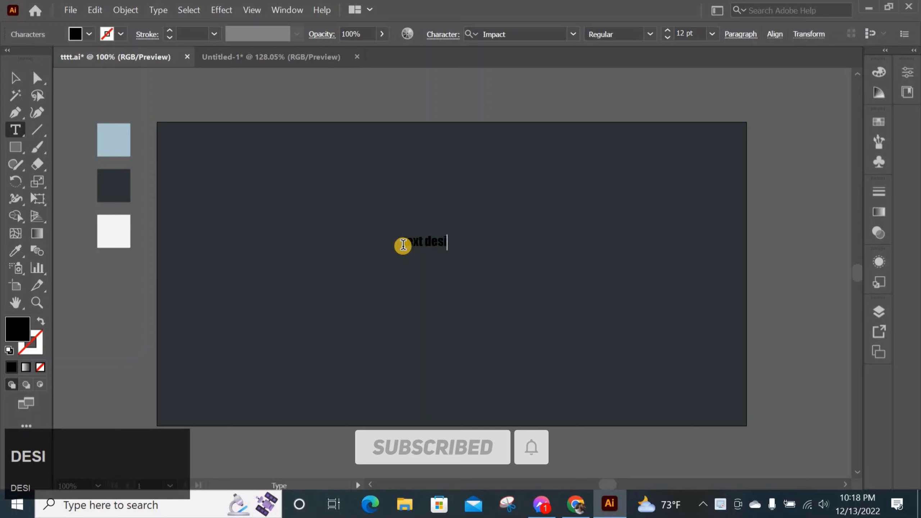
{"action": "type", "text": "n"}
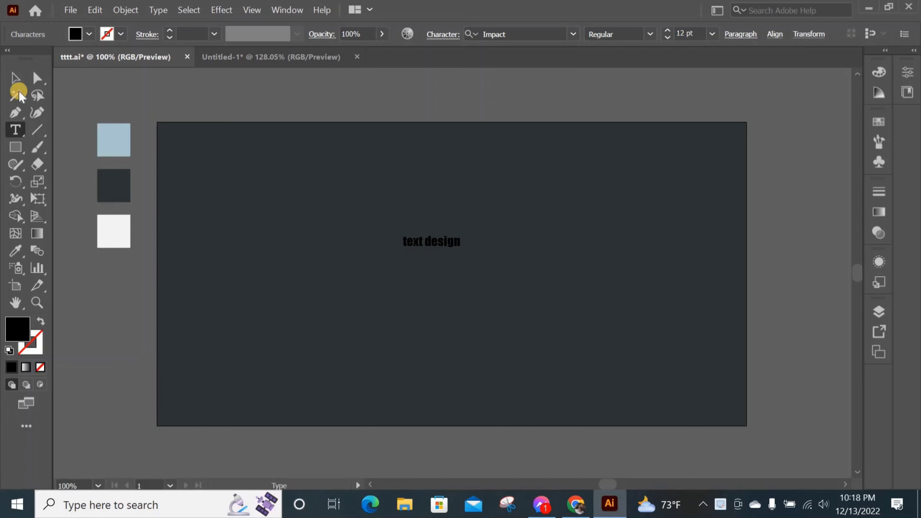
Enlarge the text to all-caps pale blue 'TEXT DESIGN' and move it to the artboard centre
{"action": "left_click", "coordinate": [17, 83]}
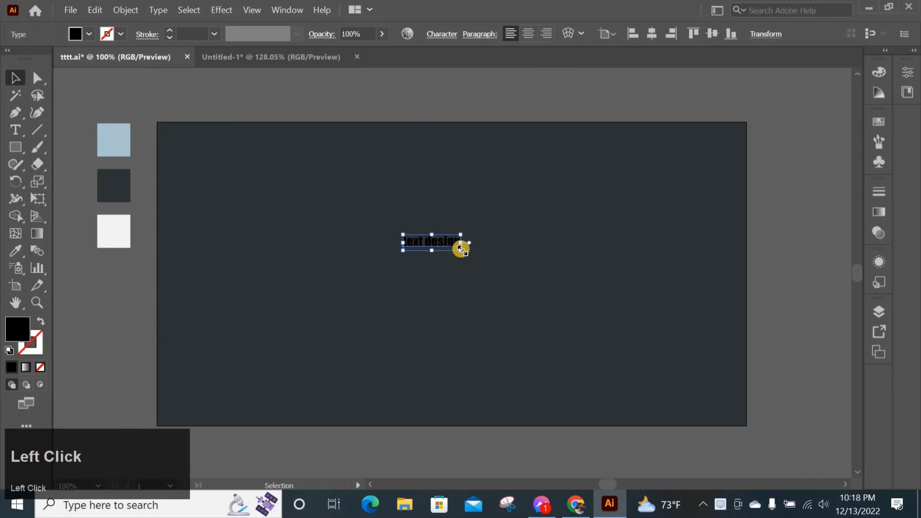
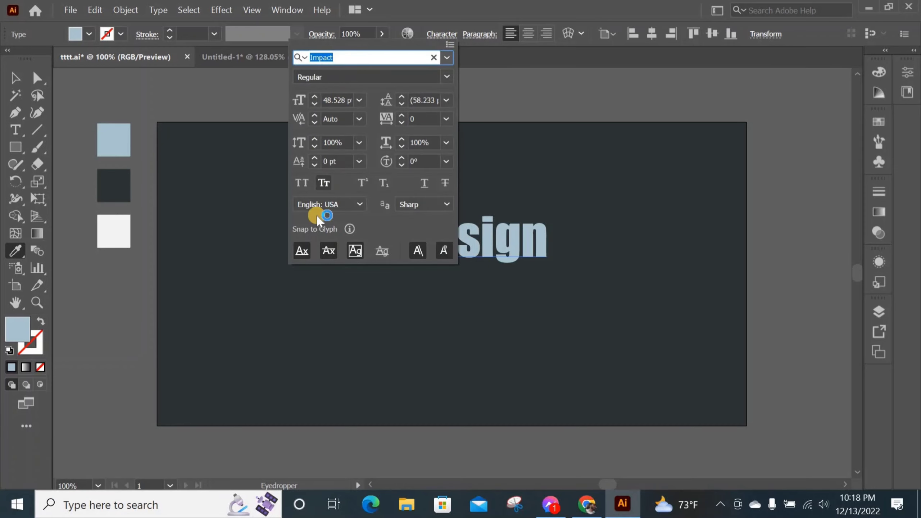
{"action": "left_click_drag", "start_coordinate": [308, 188], "coordinate": [490, 250]}
Convert the heading to outlines and start Perspective Distort in Free Transform to skew it
{"action": "right_click", "coordinate": [490, 251]}
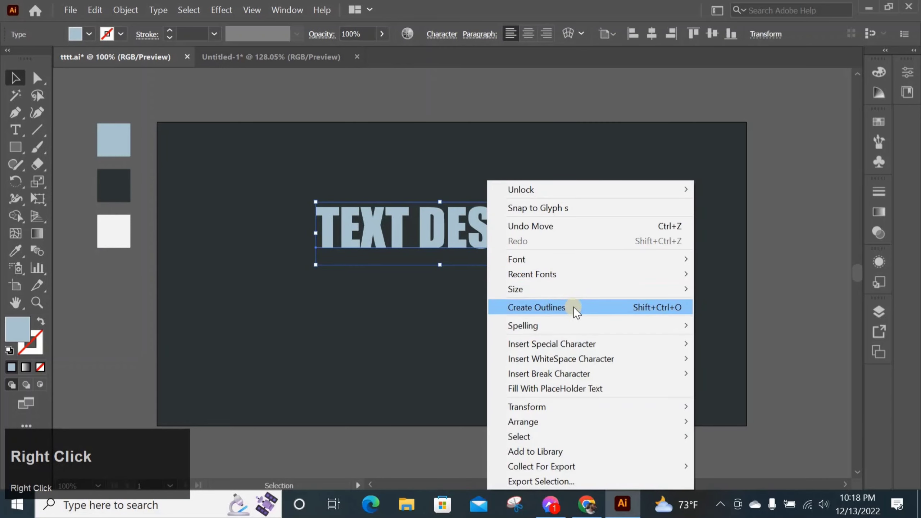
{"action": "left_click", "coordinate": [580, 312]}
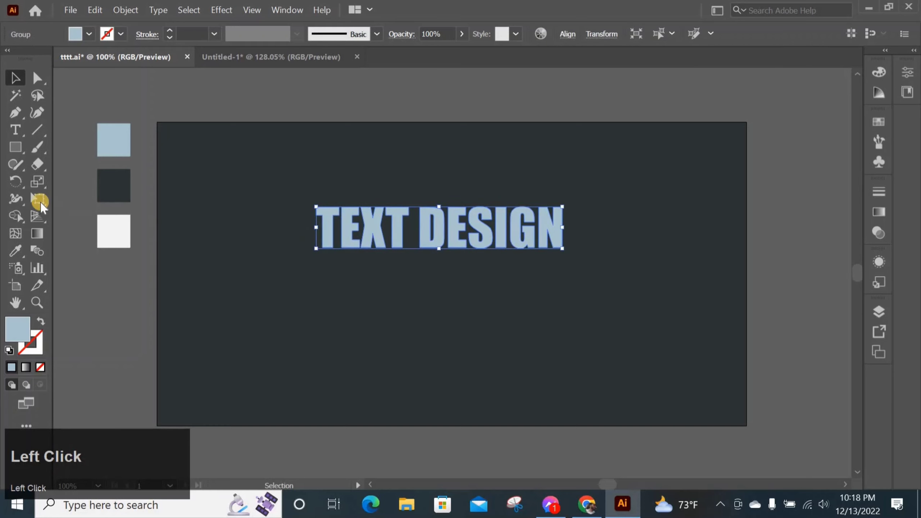
{"action": "left_click", "coordinate": [42, 205]}
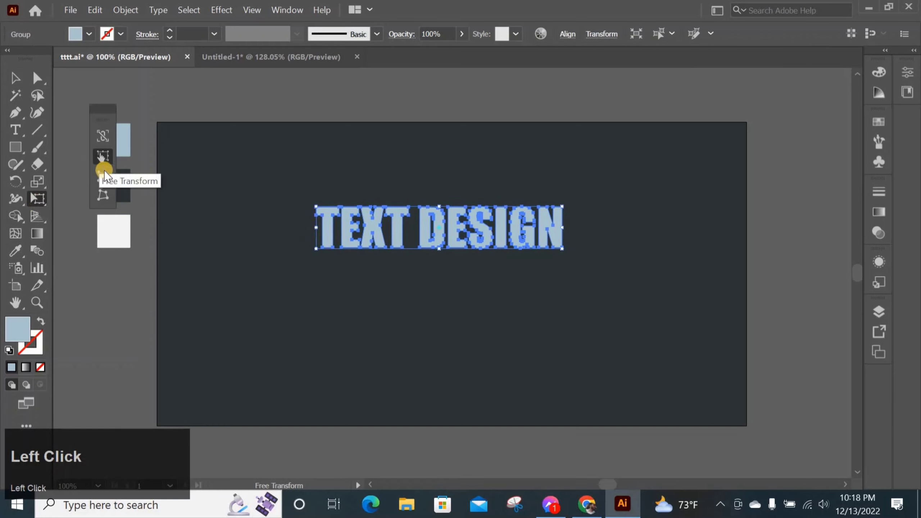
{"action": "left_click", "coordinate": [108, 178]}
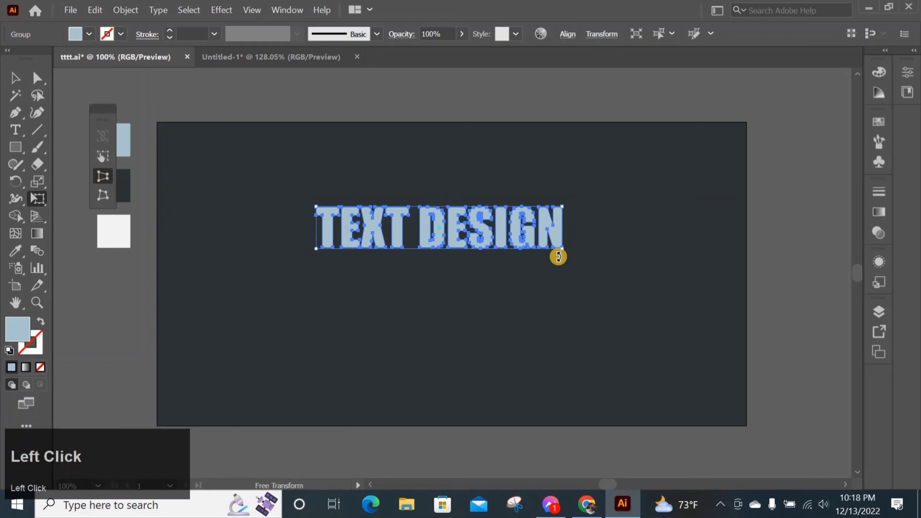
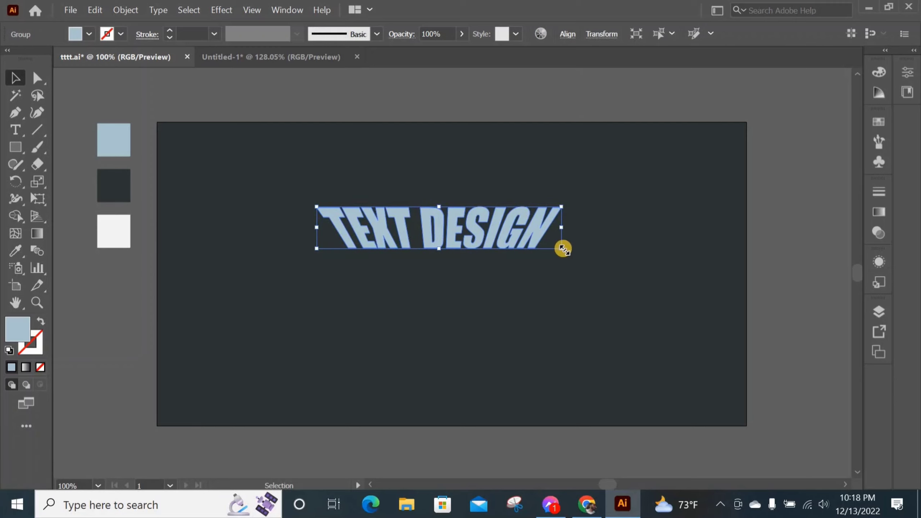
Fill the lettering with a light grey-blue to dark charcoal gradient at -90° with shifted midpoint
{"action": "left_click", "coordinate": [888, 218]}
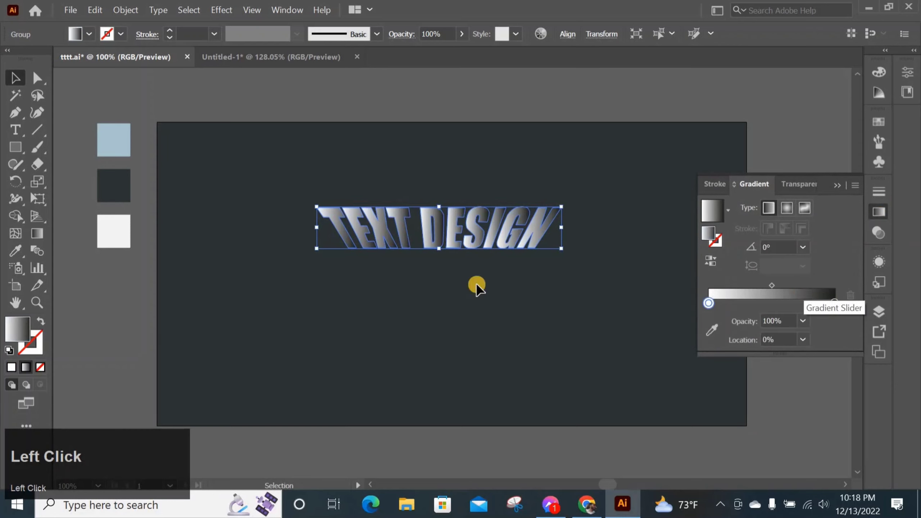
{"action": "left_click", "coordinate": [717, 316]}
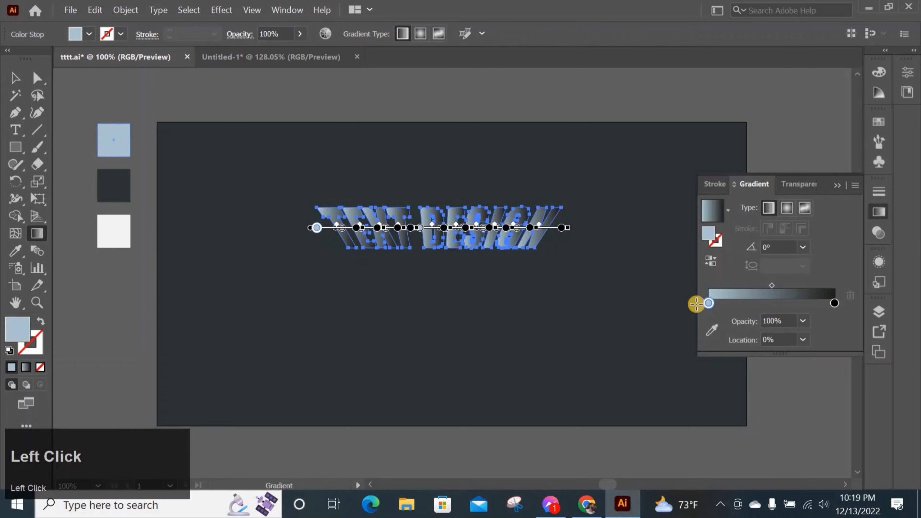
{"action": "left_click", "coordinate": [838, 309]}
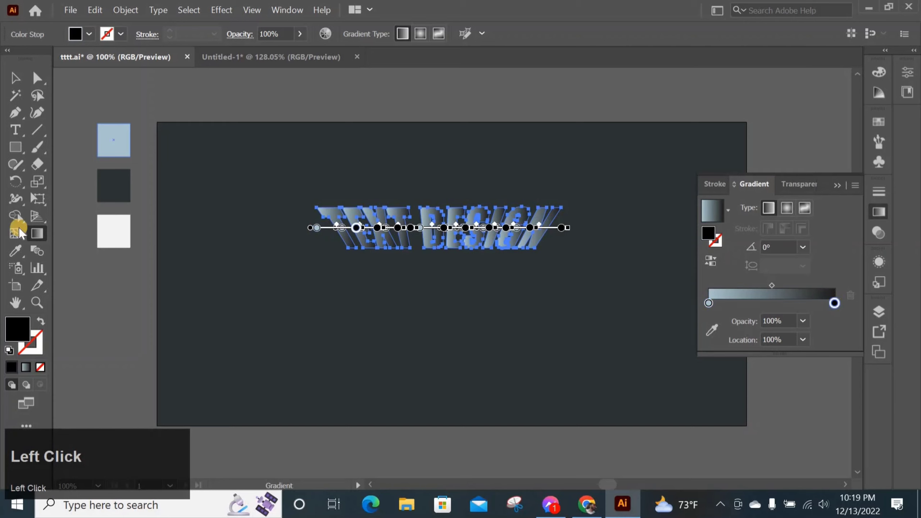
{"action": "left_click", "coordinate": [719, 334]}
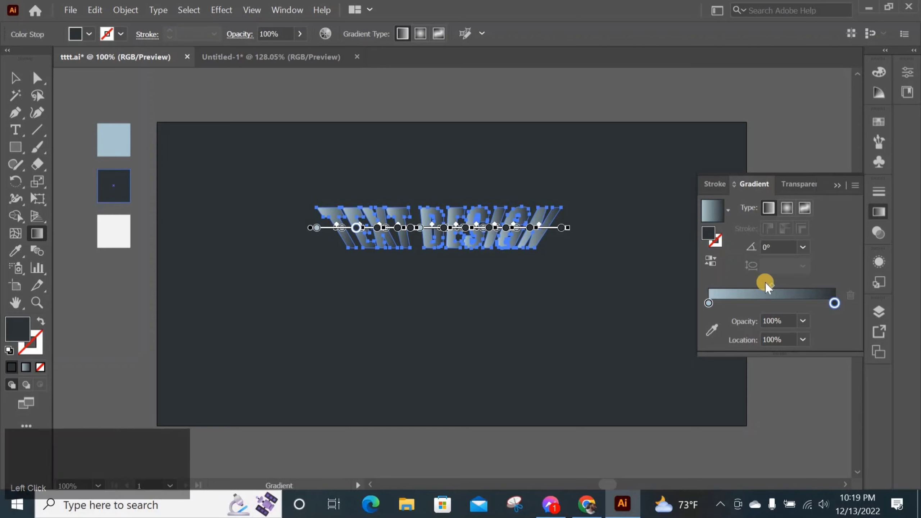
{"action": "left_click_drag", "start_coordinate": [770, 291], "coordinate": [809, 252]}
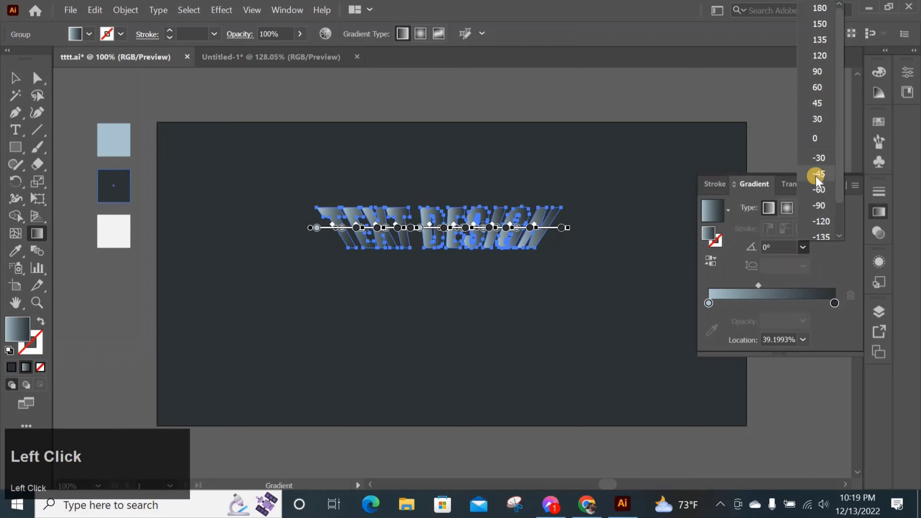
{"action": "left_click", "coordinate": [831, 208]}
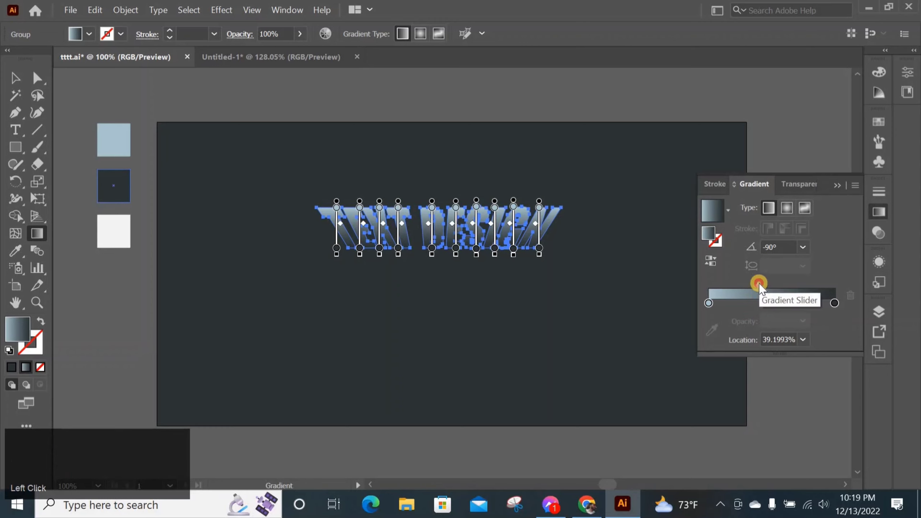
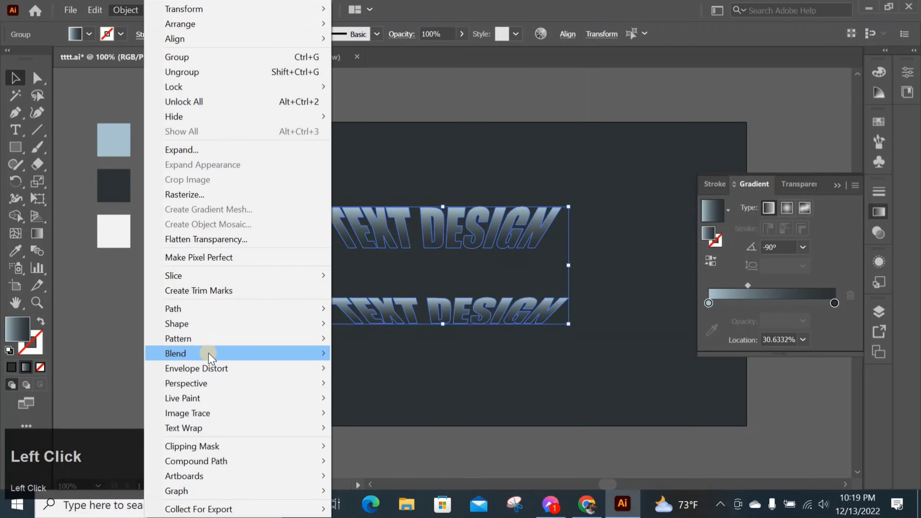
Blend the two TEXT DESIGN copies into a stack with Object > Blend > Make
{"action": "left_click", "coordinate": [362, 359]}
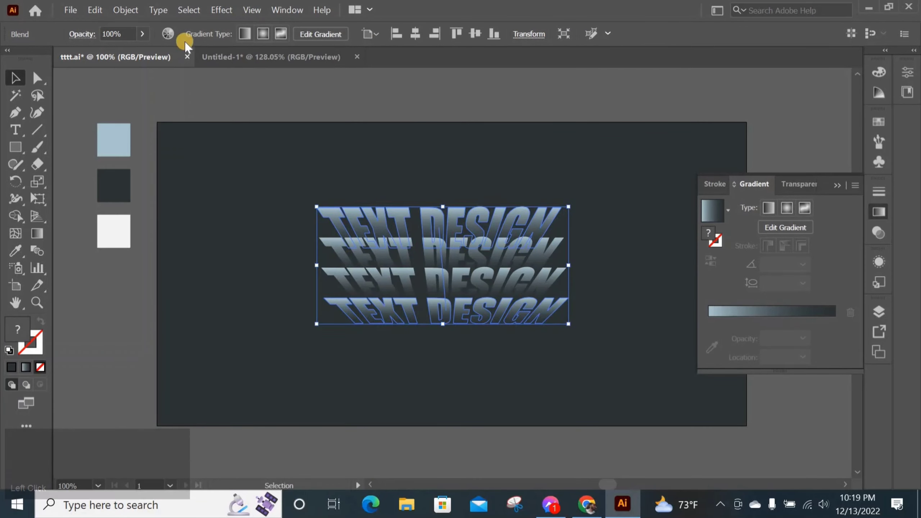
{"action": "left_click", "coordinate": [139, 10]}
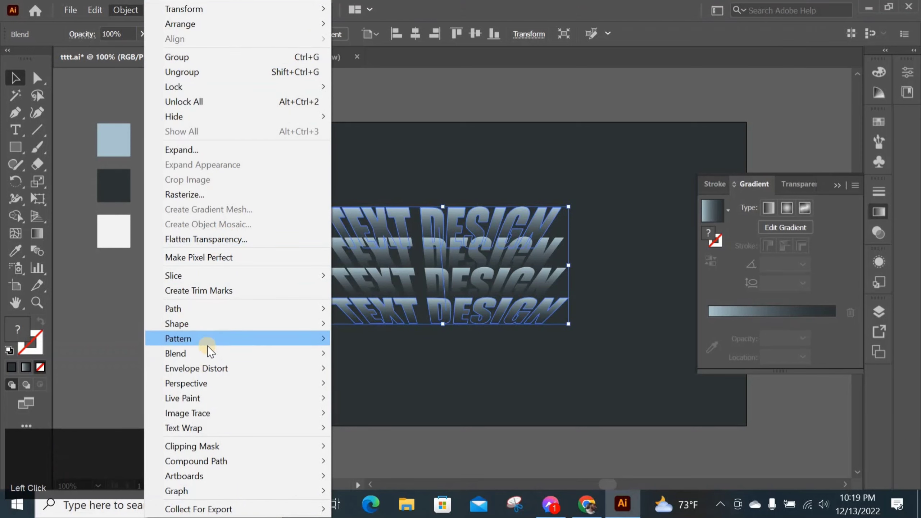
Set Blend Options to Specified Steps 3, giving five stacked copies
{"action": "left_click", "coordinate": [213, 354]}
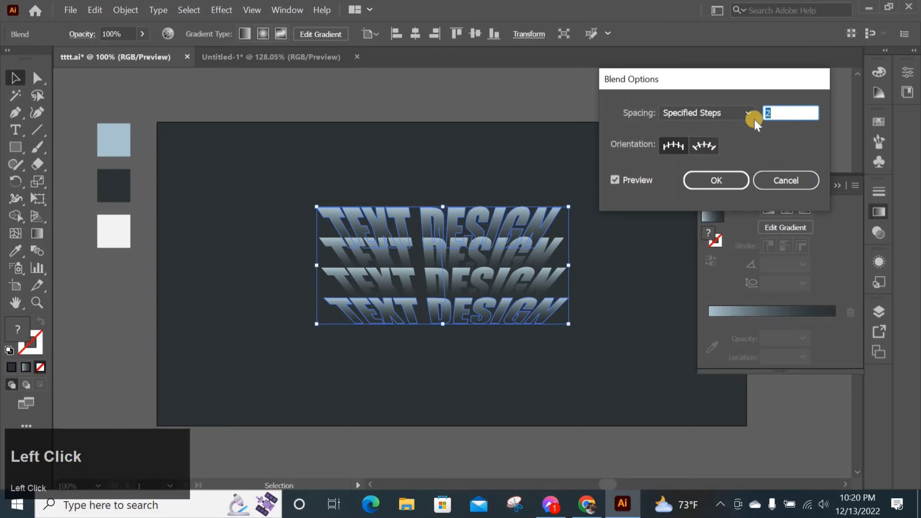
{"action": "scroll", "scroll_direction": "down", "scroll_amount": 3}
{"action": "scroll", "scroll_direction": "up", "scroll_amount": 3}
{"action": "scroll", "scroll_direction": "down", "scroll_amount": 3}
{"action": "left_click", "coordinate": [732, 181]}
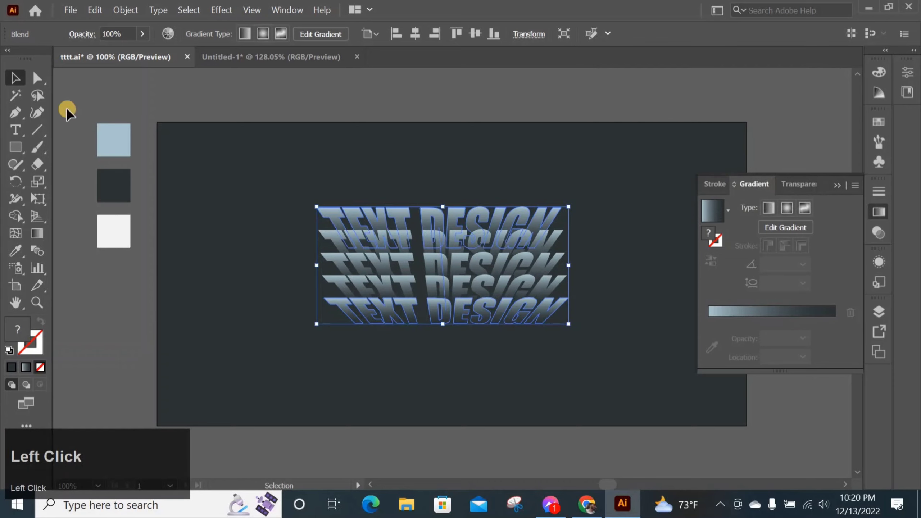
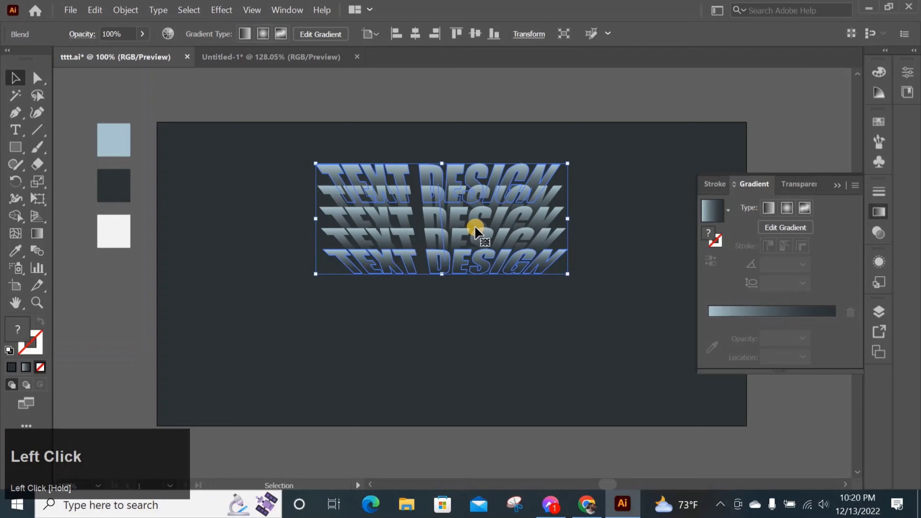
Reflect the stack horizontally as a copy and move the mirrored copy below the original
{"action": "right_click", "coordinate": [481, 234]}
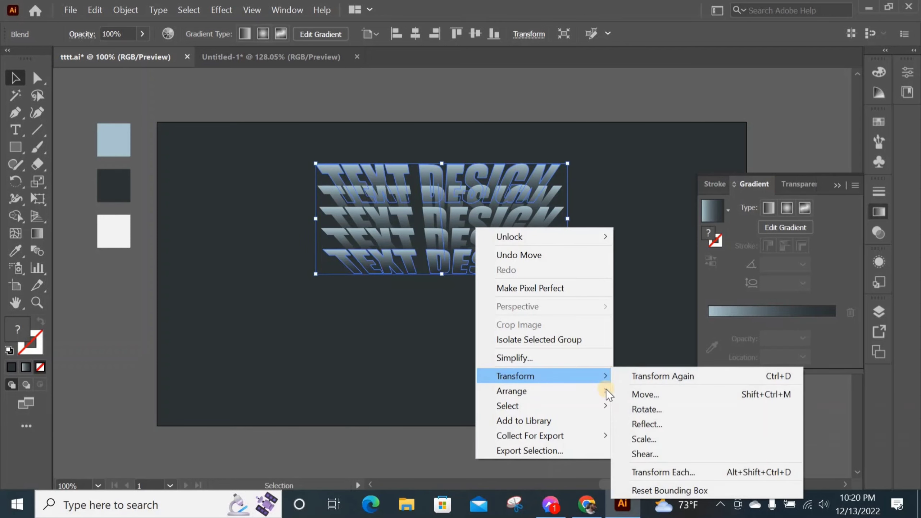
{"action": "left_click", "coordinate": [660, 431]}
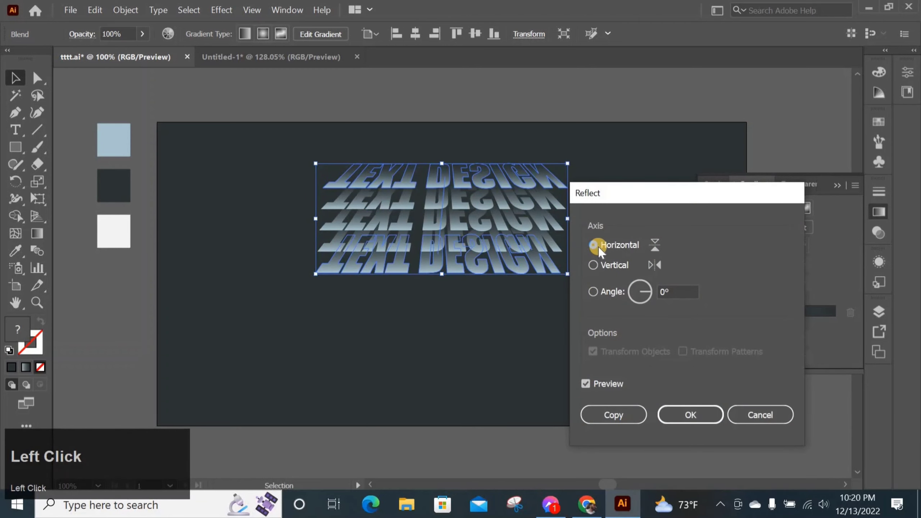
{"action": "left_click_drag", "start_coordinate": [625, 420], "coordinate": [409, 194]}
{"action": "right_click", "coordinate": [409, 194]}
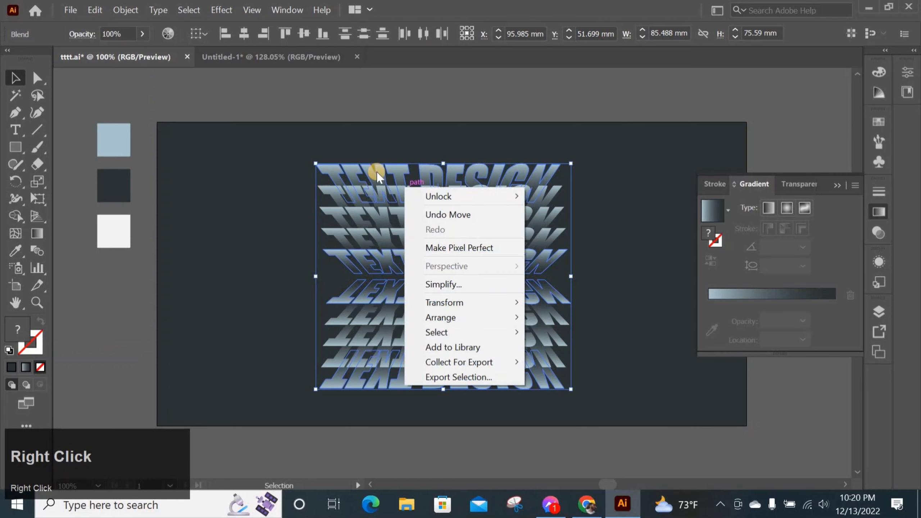
Expand both blends into ordinary shapes, deselect, and zoom in on the finished design
{"action": "left_click", "coordinate": [128, 16]}
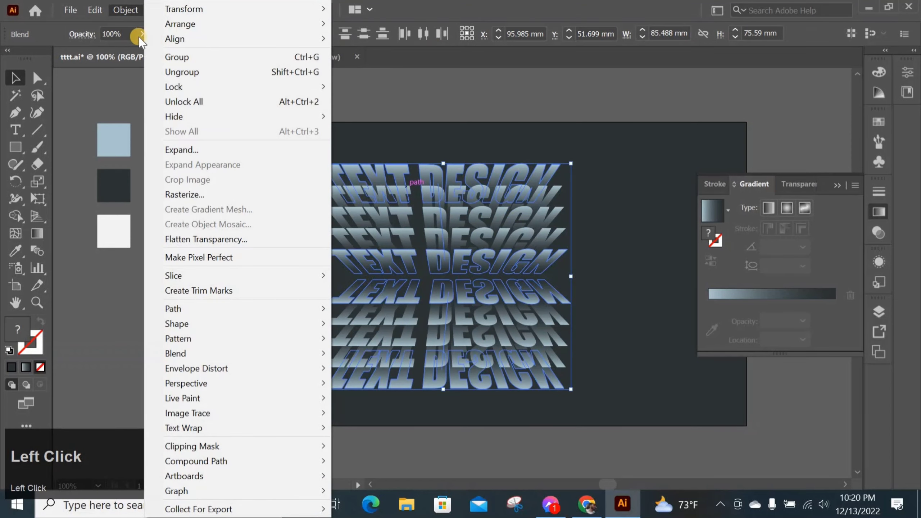
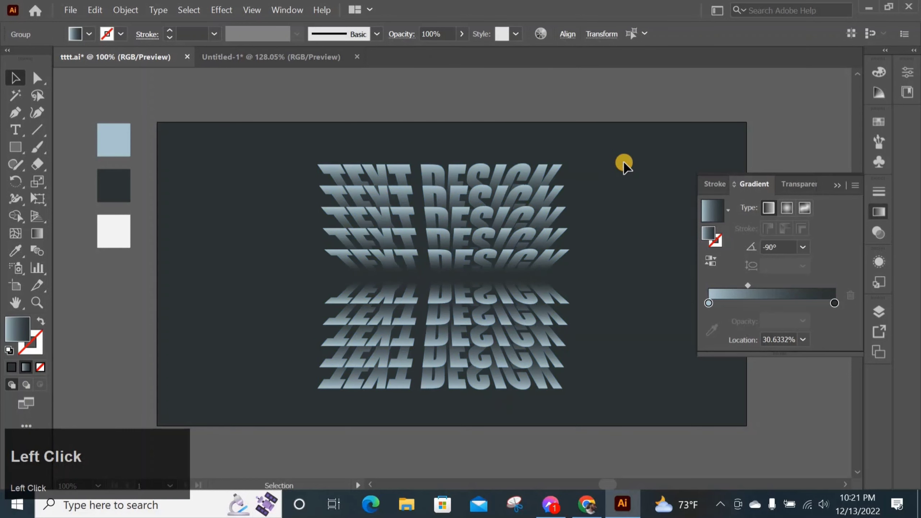
{"action": "left_click", "coordinate": [841, 186]}
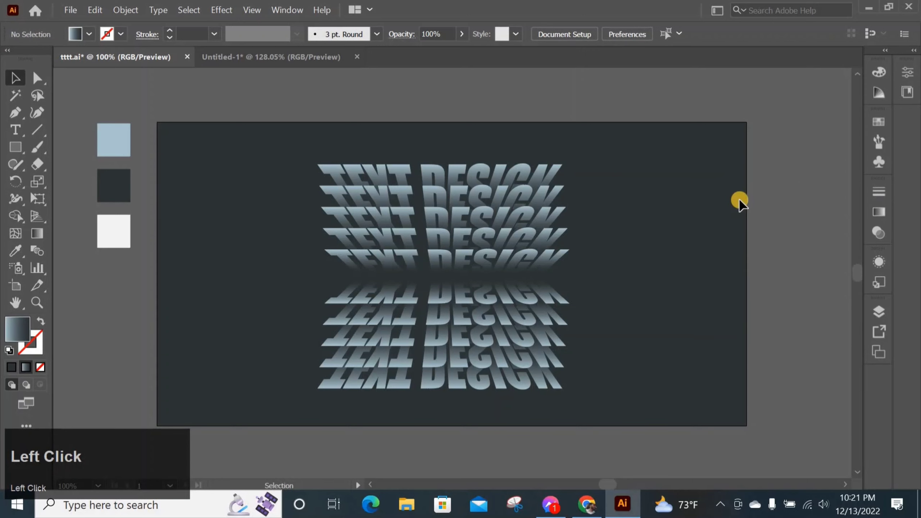
{"action": "key", "text": "ctrl+="}
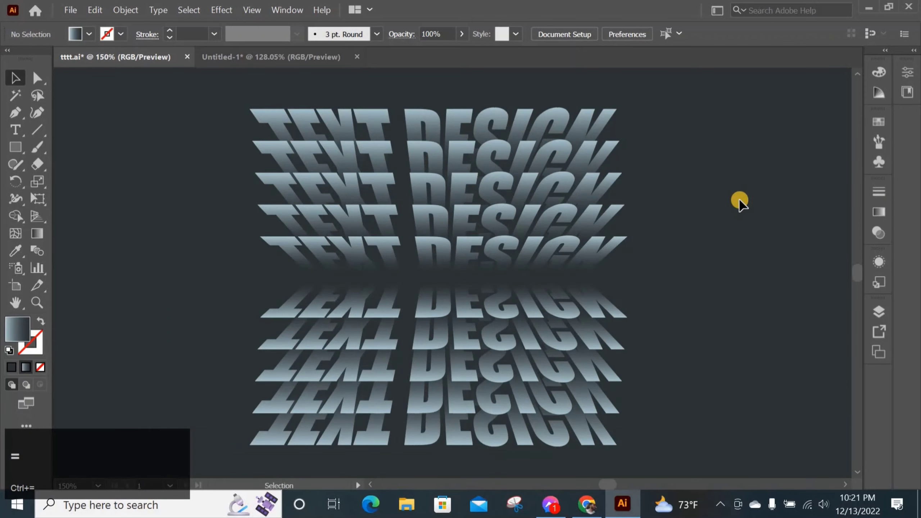